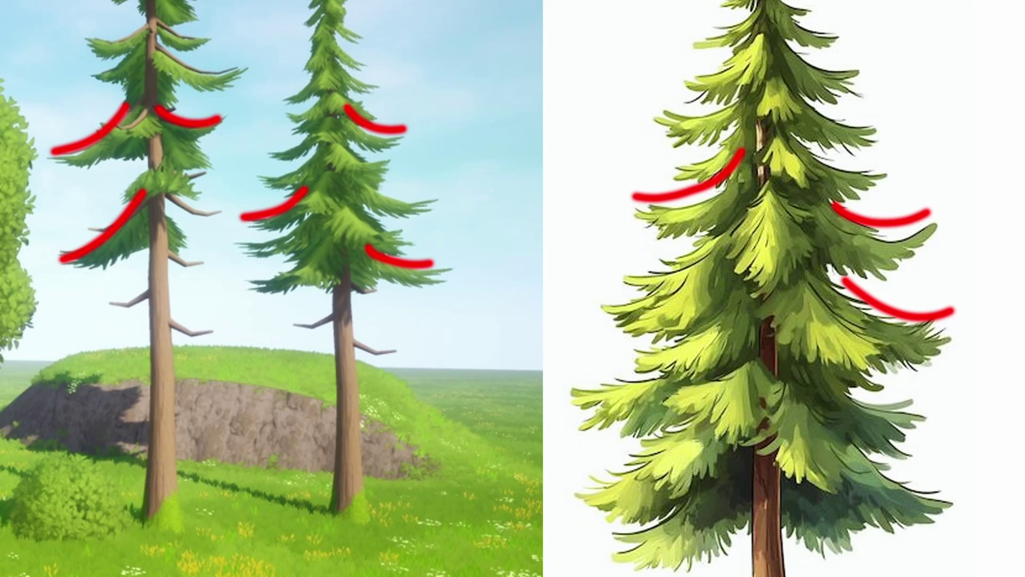
# Enable snapping with Snap To Face Project and Project Individual Elements ticked.
pyautogui.click(437, 421)
pyautogui.click(478, 394)
pyautogui.click(449, 410)
pyautogui.moveTo(487, 357); pyautogui.dragTo(485, 343)
pyautogui.middleClick(458, 330)
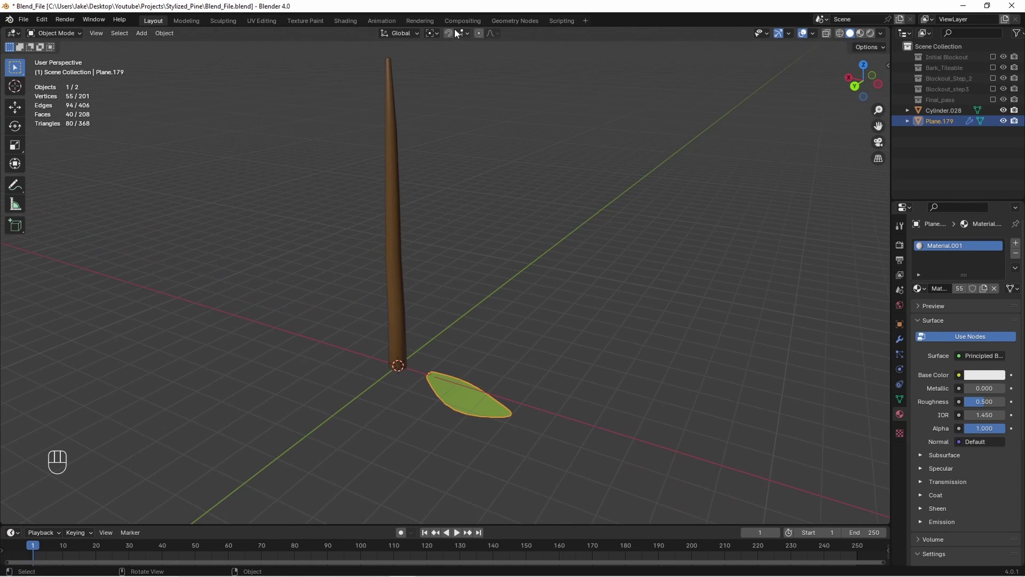